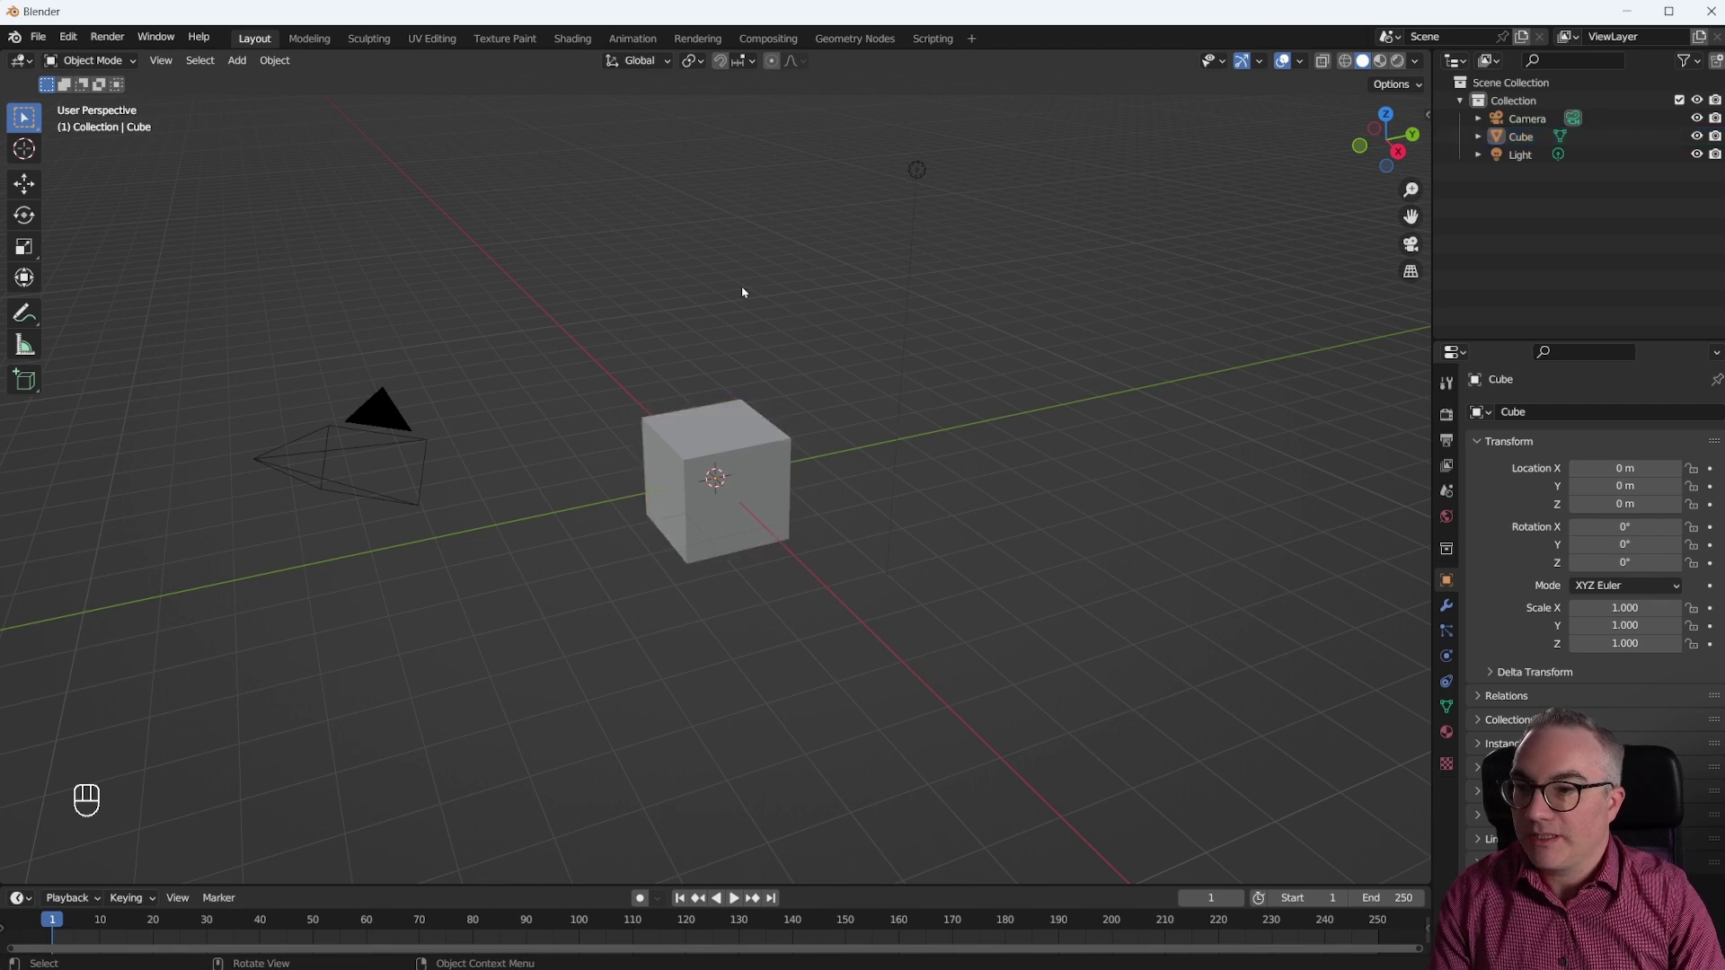
Select and delete the default cube, camera and light, emptying the scene
key("a")
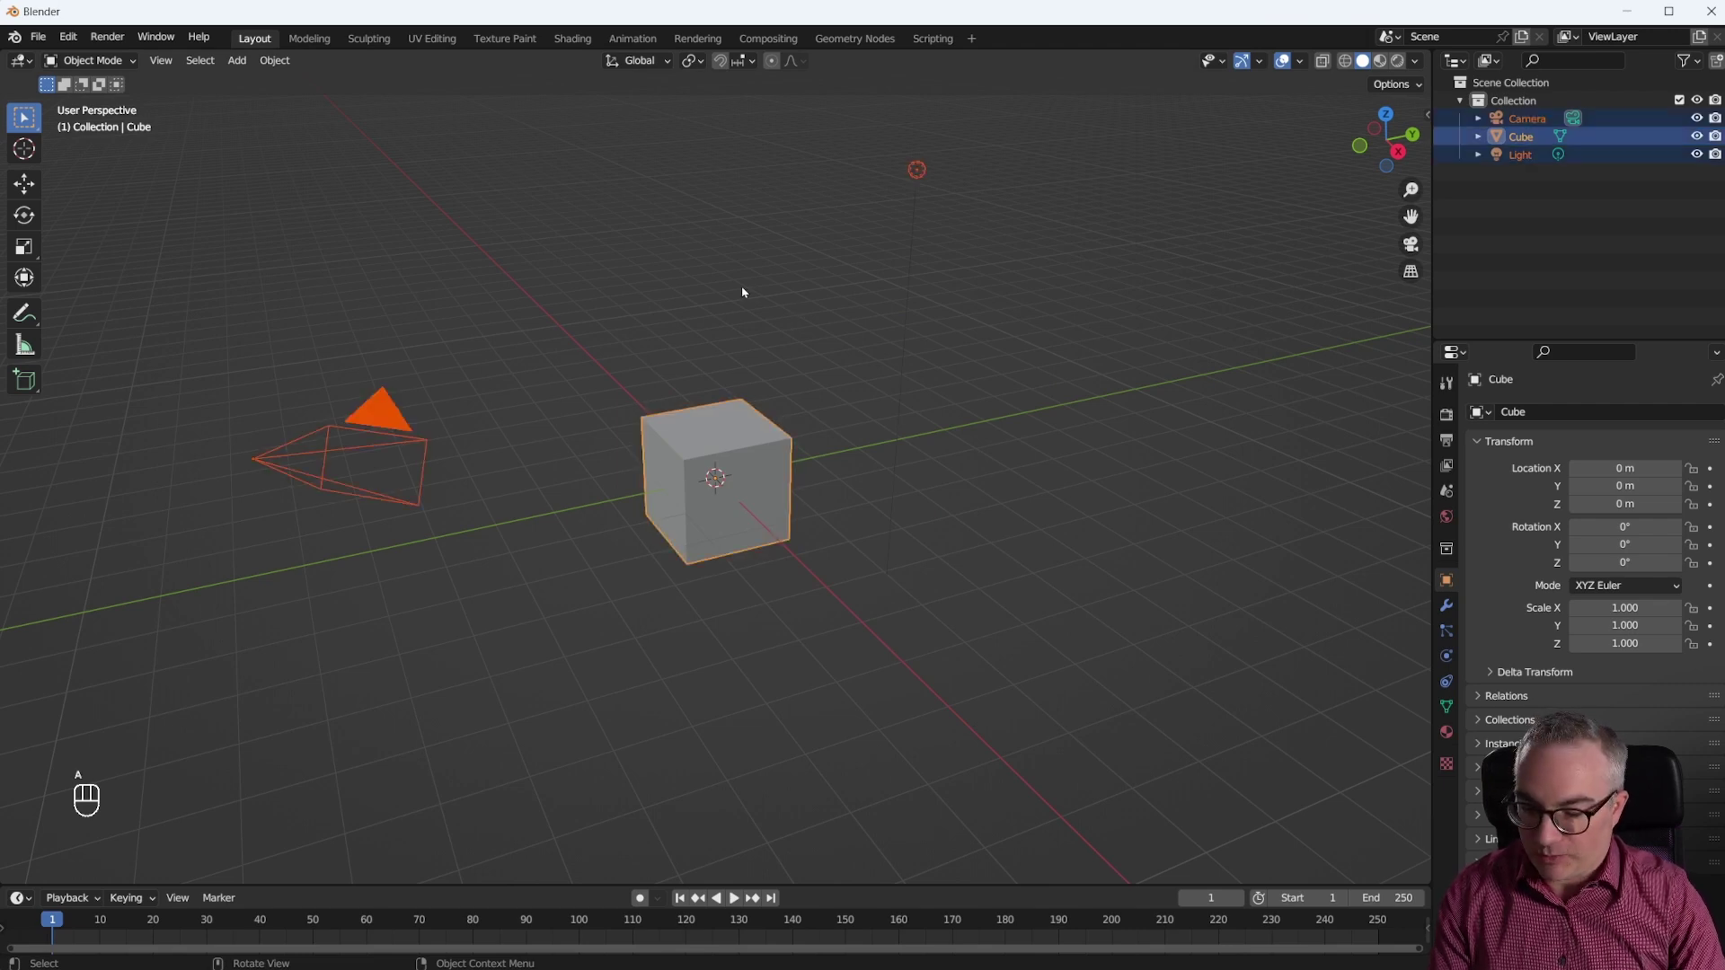
key("x")
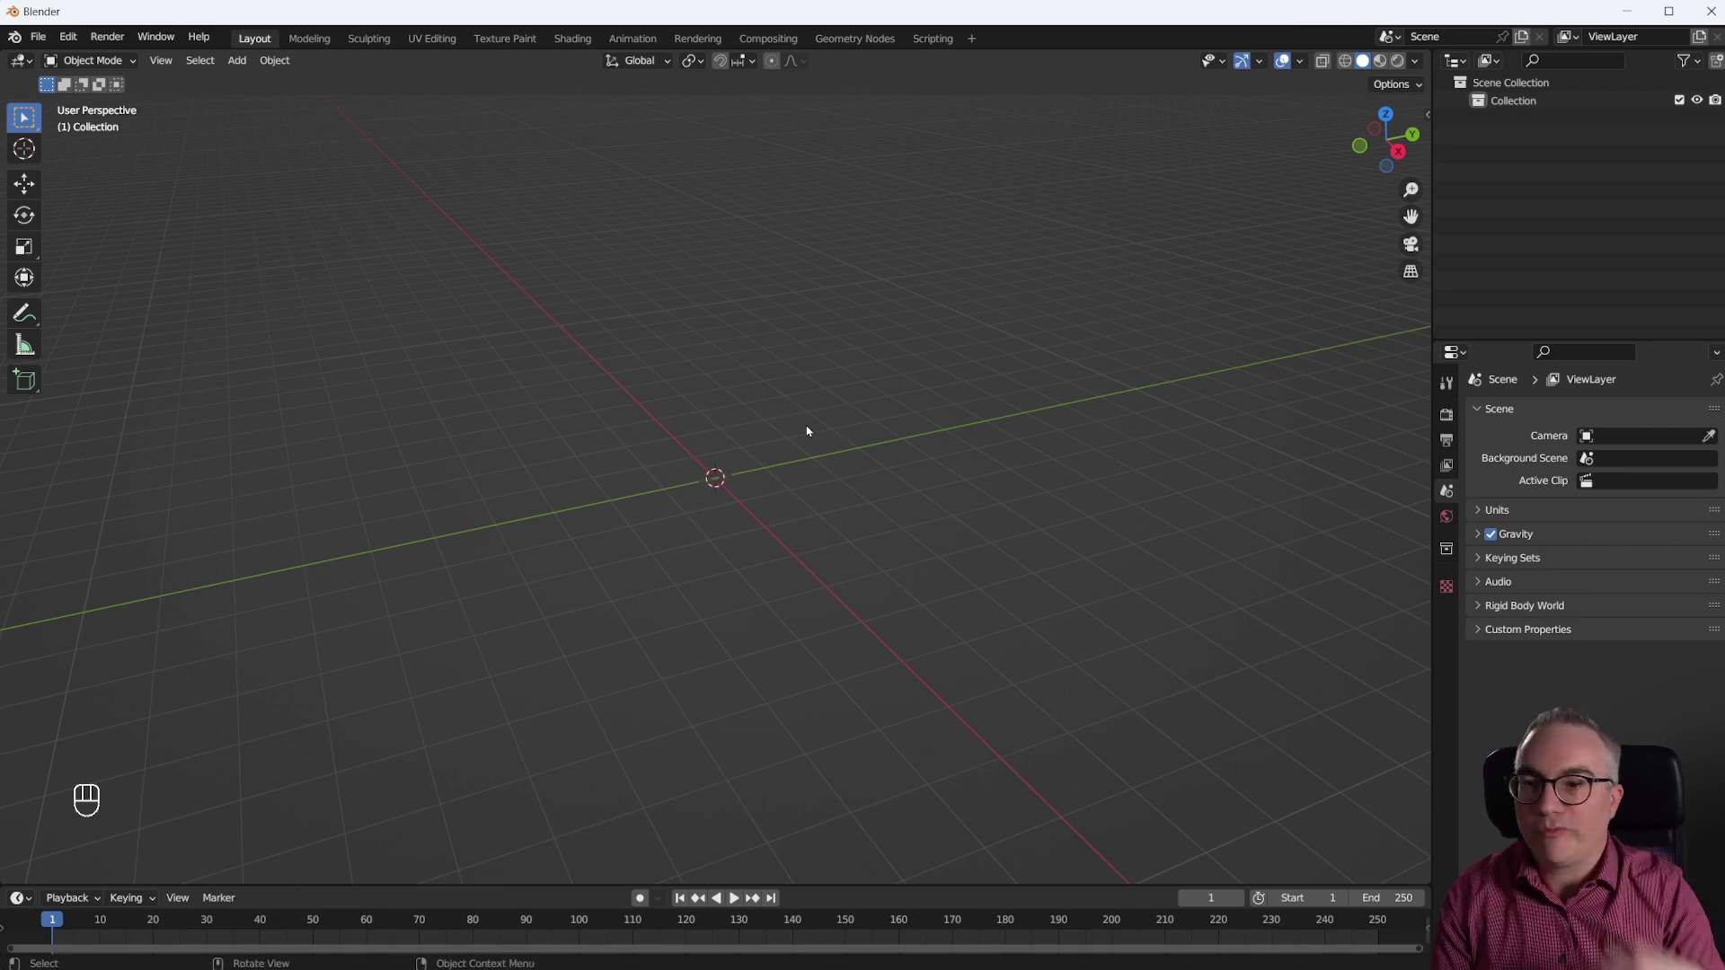
Add a plane and, from top view, record its wandering movement as keyframes via auto keying during playback
key("shift+a")
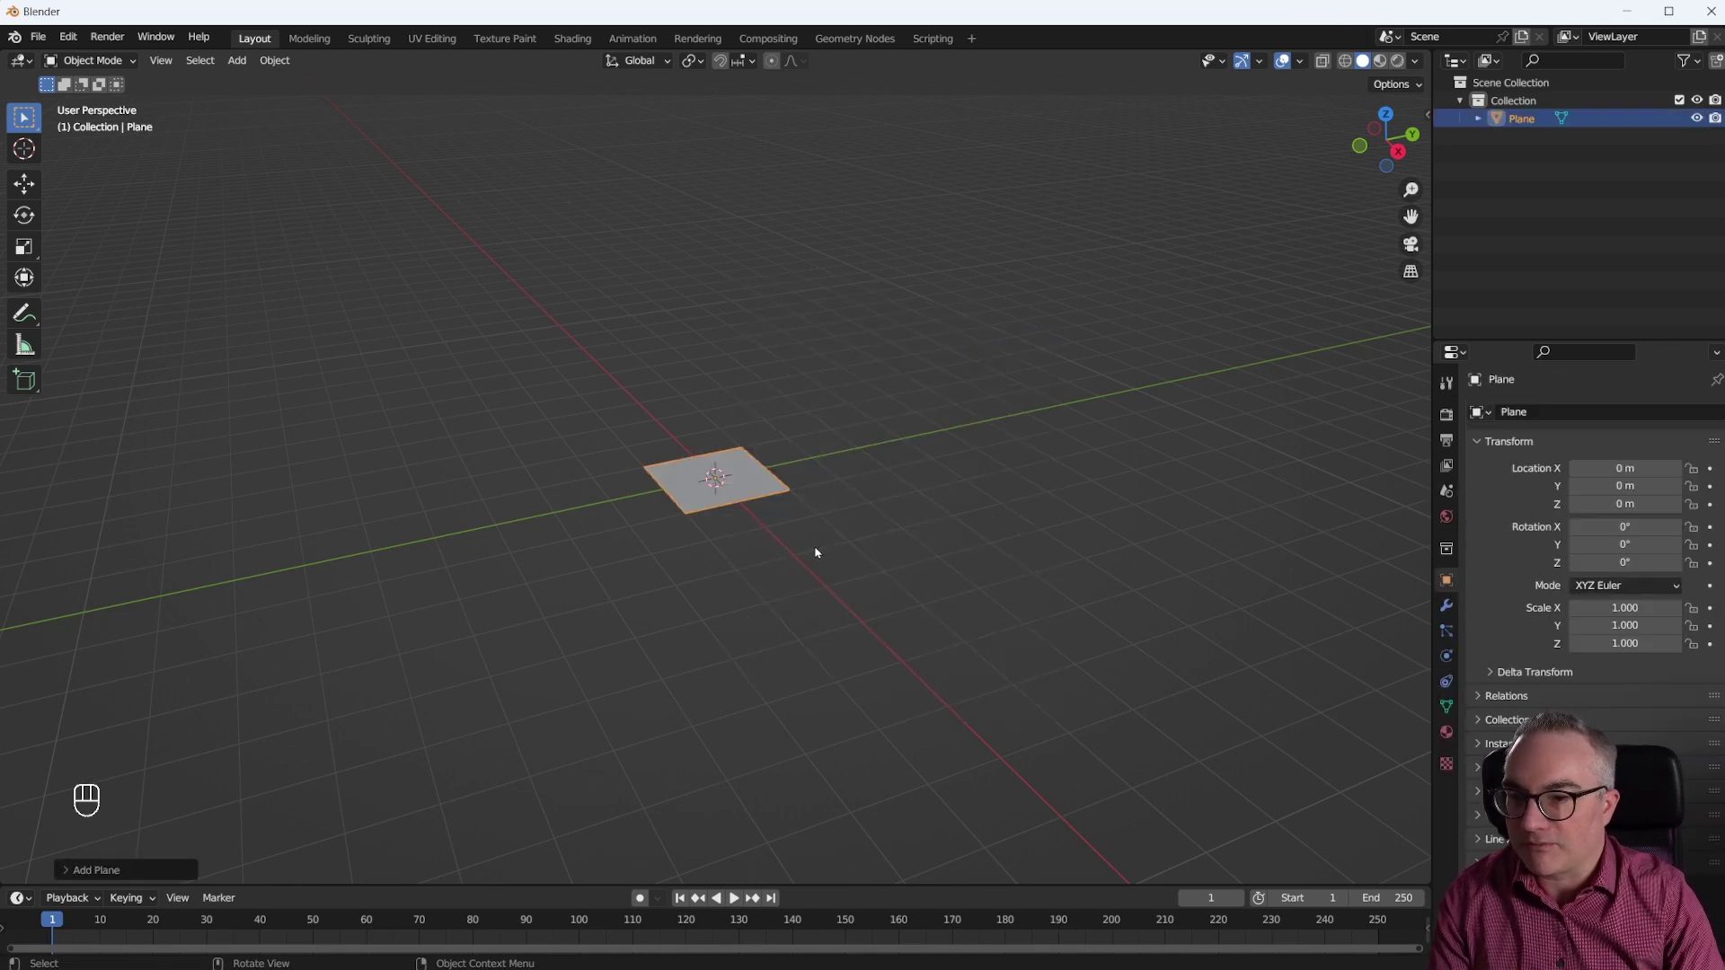
key("KP_7")
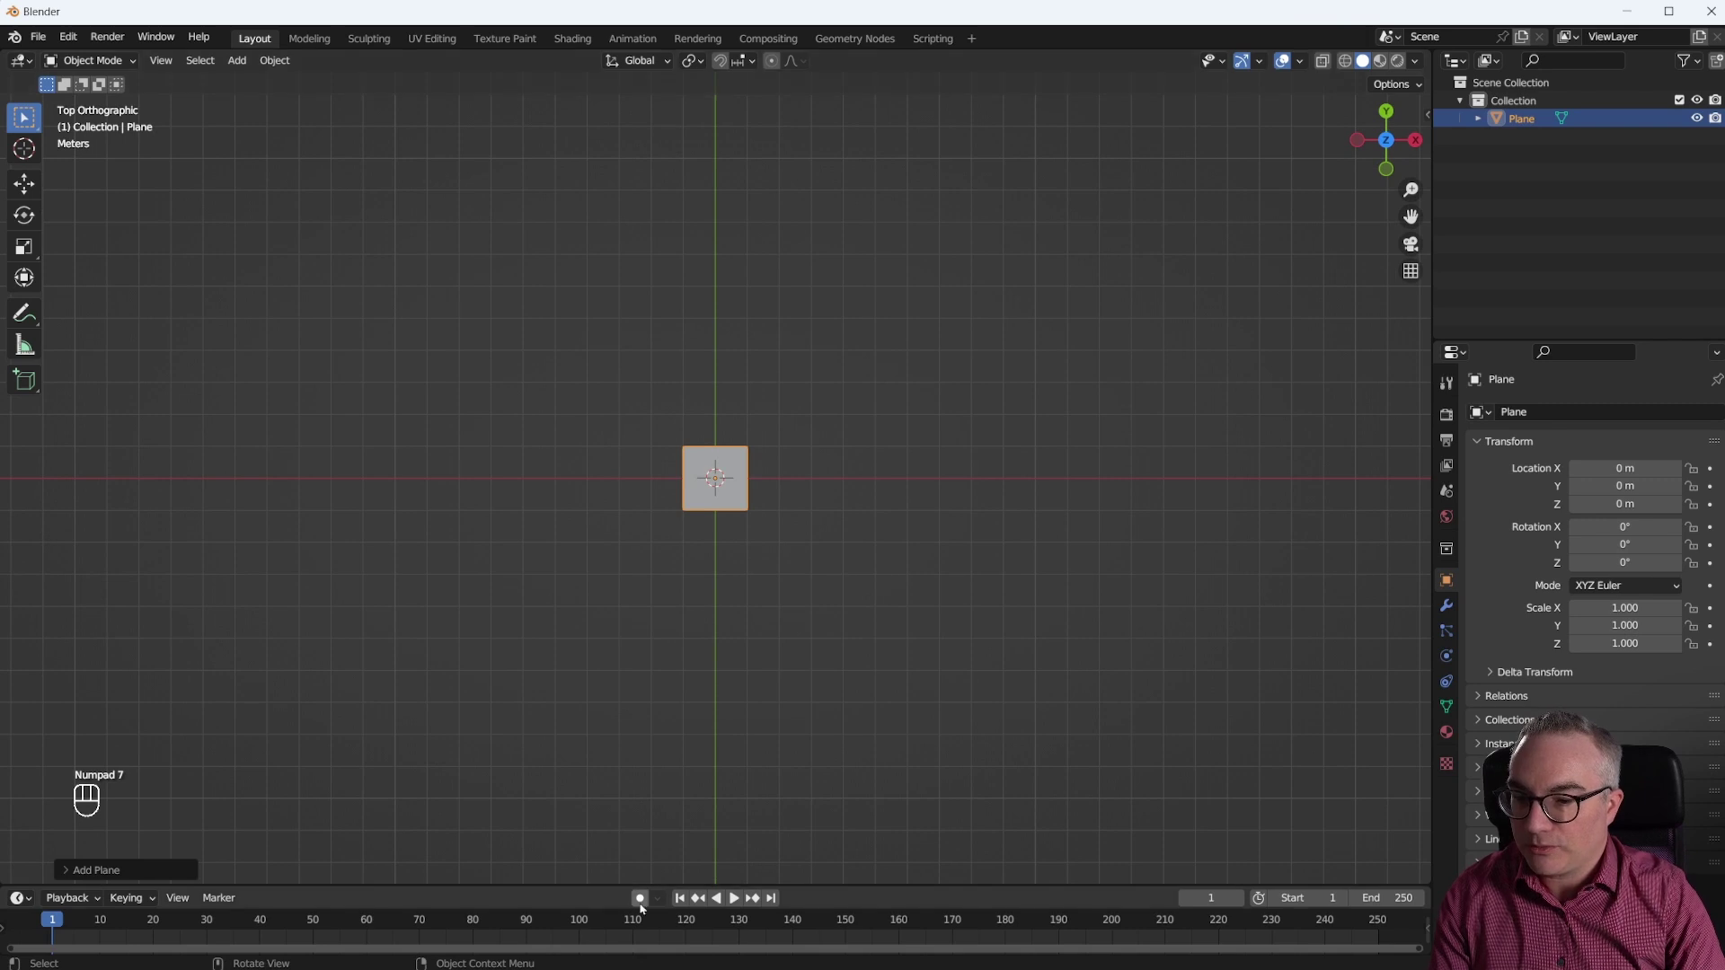
key("space")
key("g")
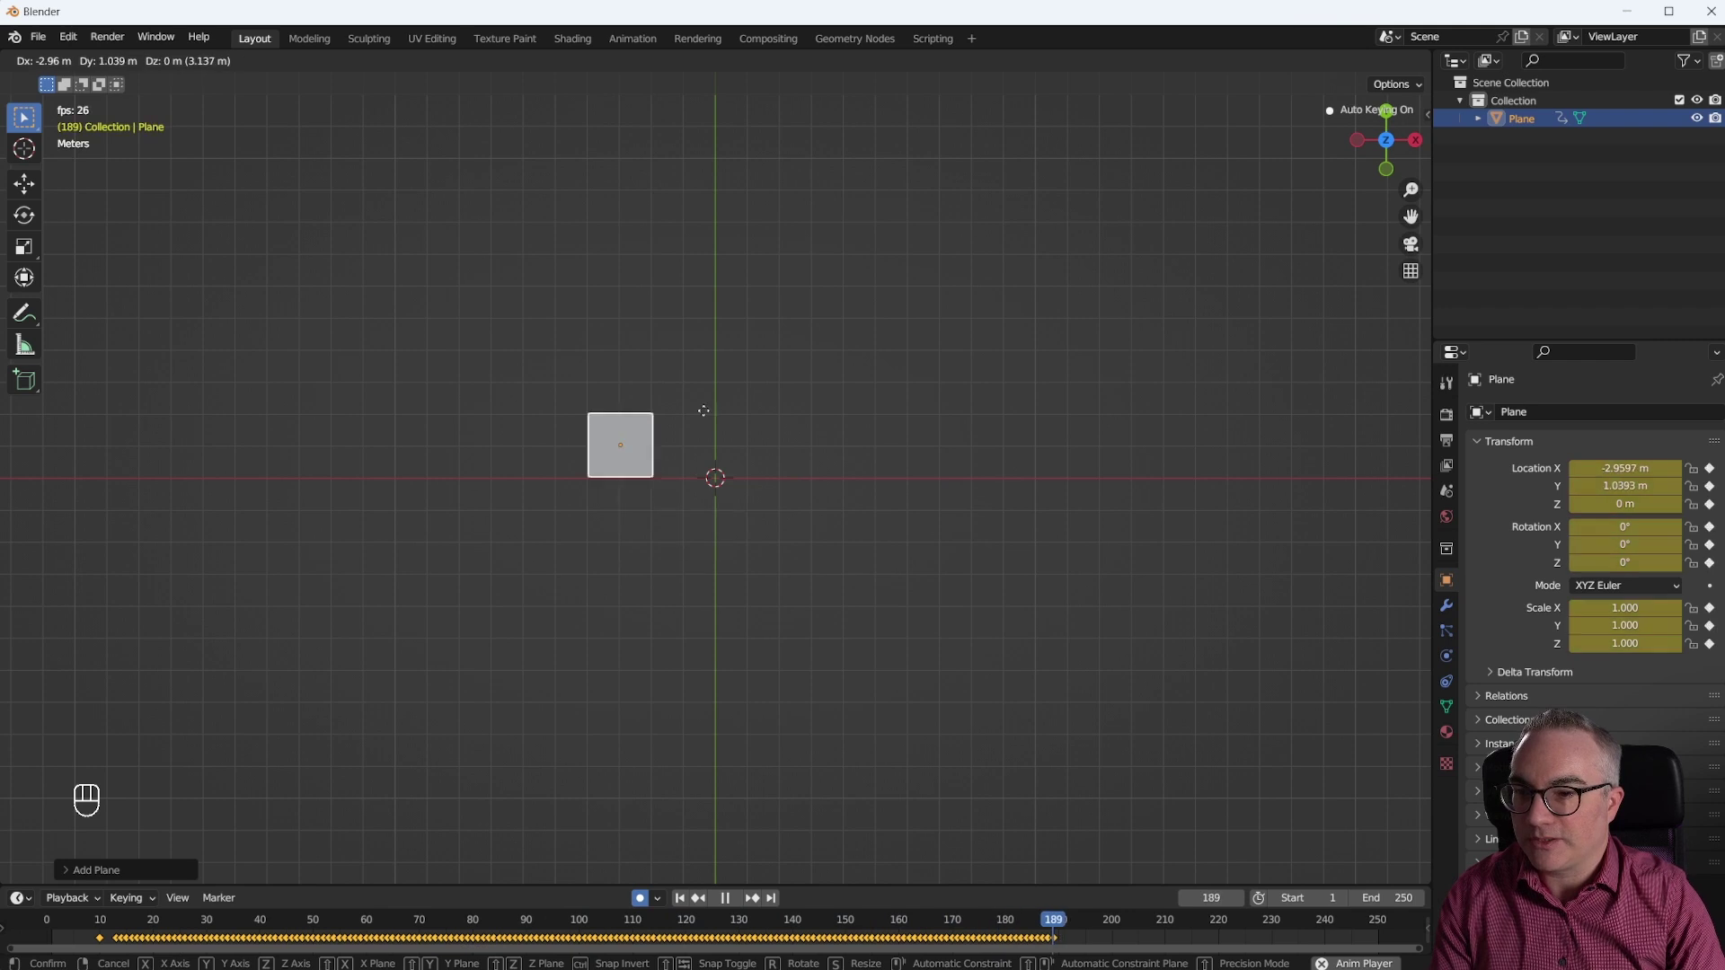
key("space")
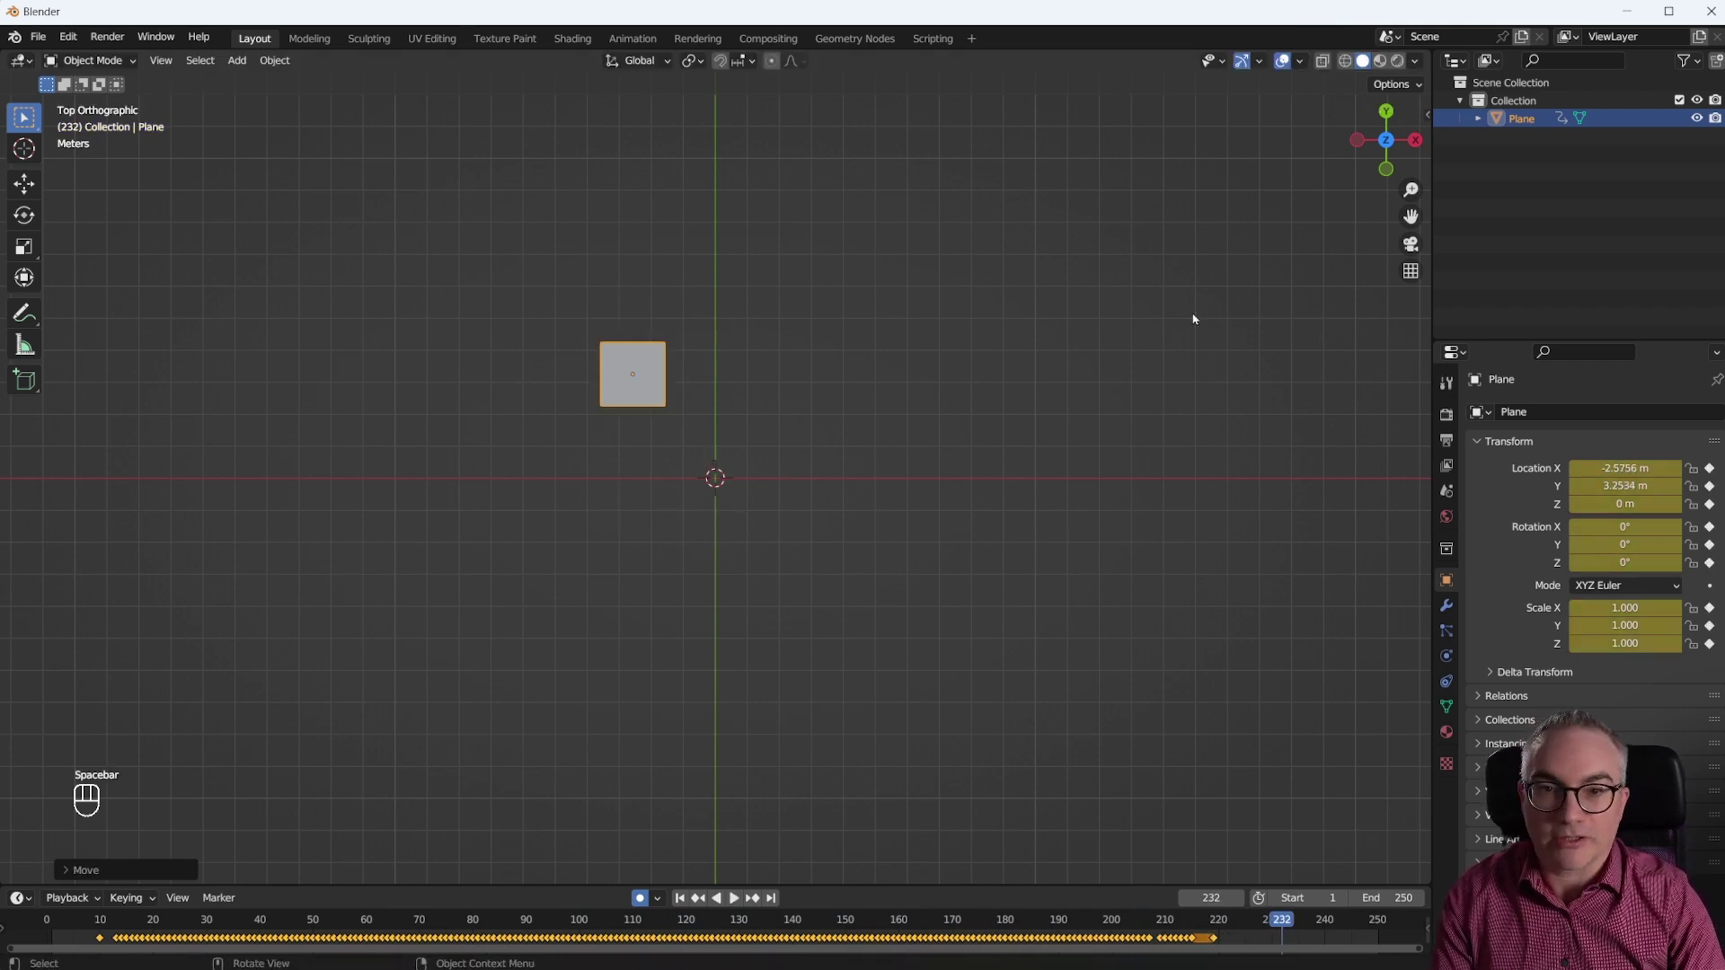
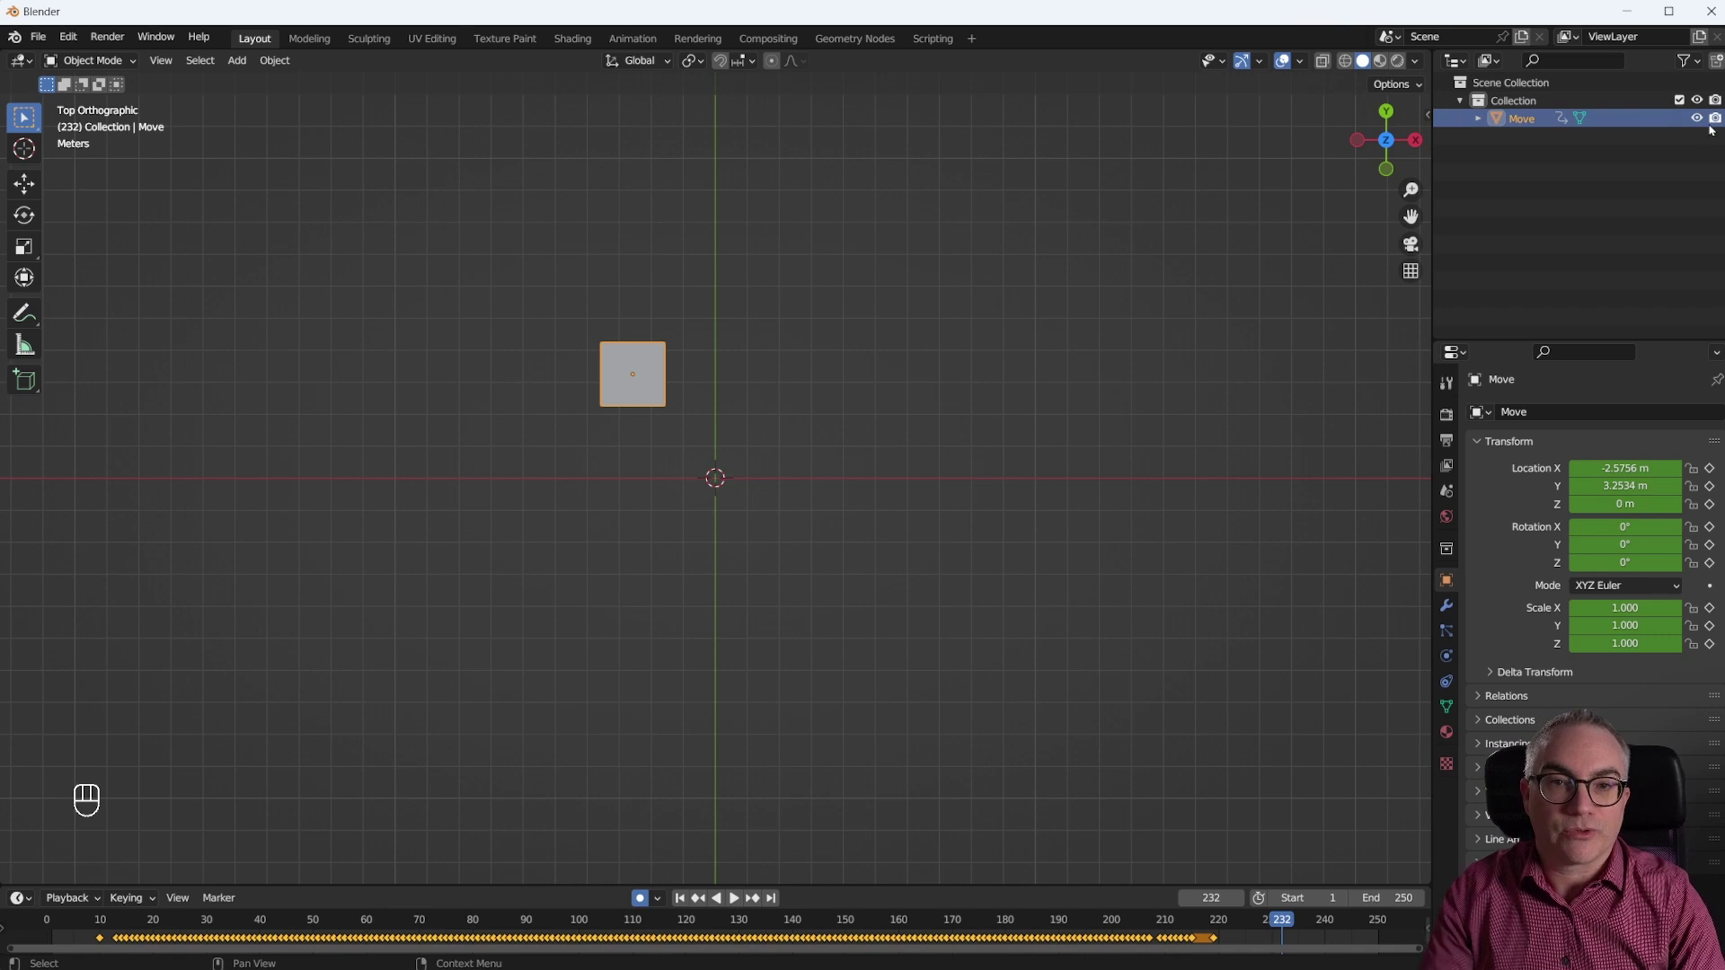
Hide the Move plane and add a single-vertex object named Vert at the origin
left_click(1700, 121)
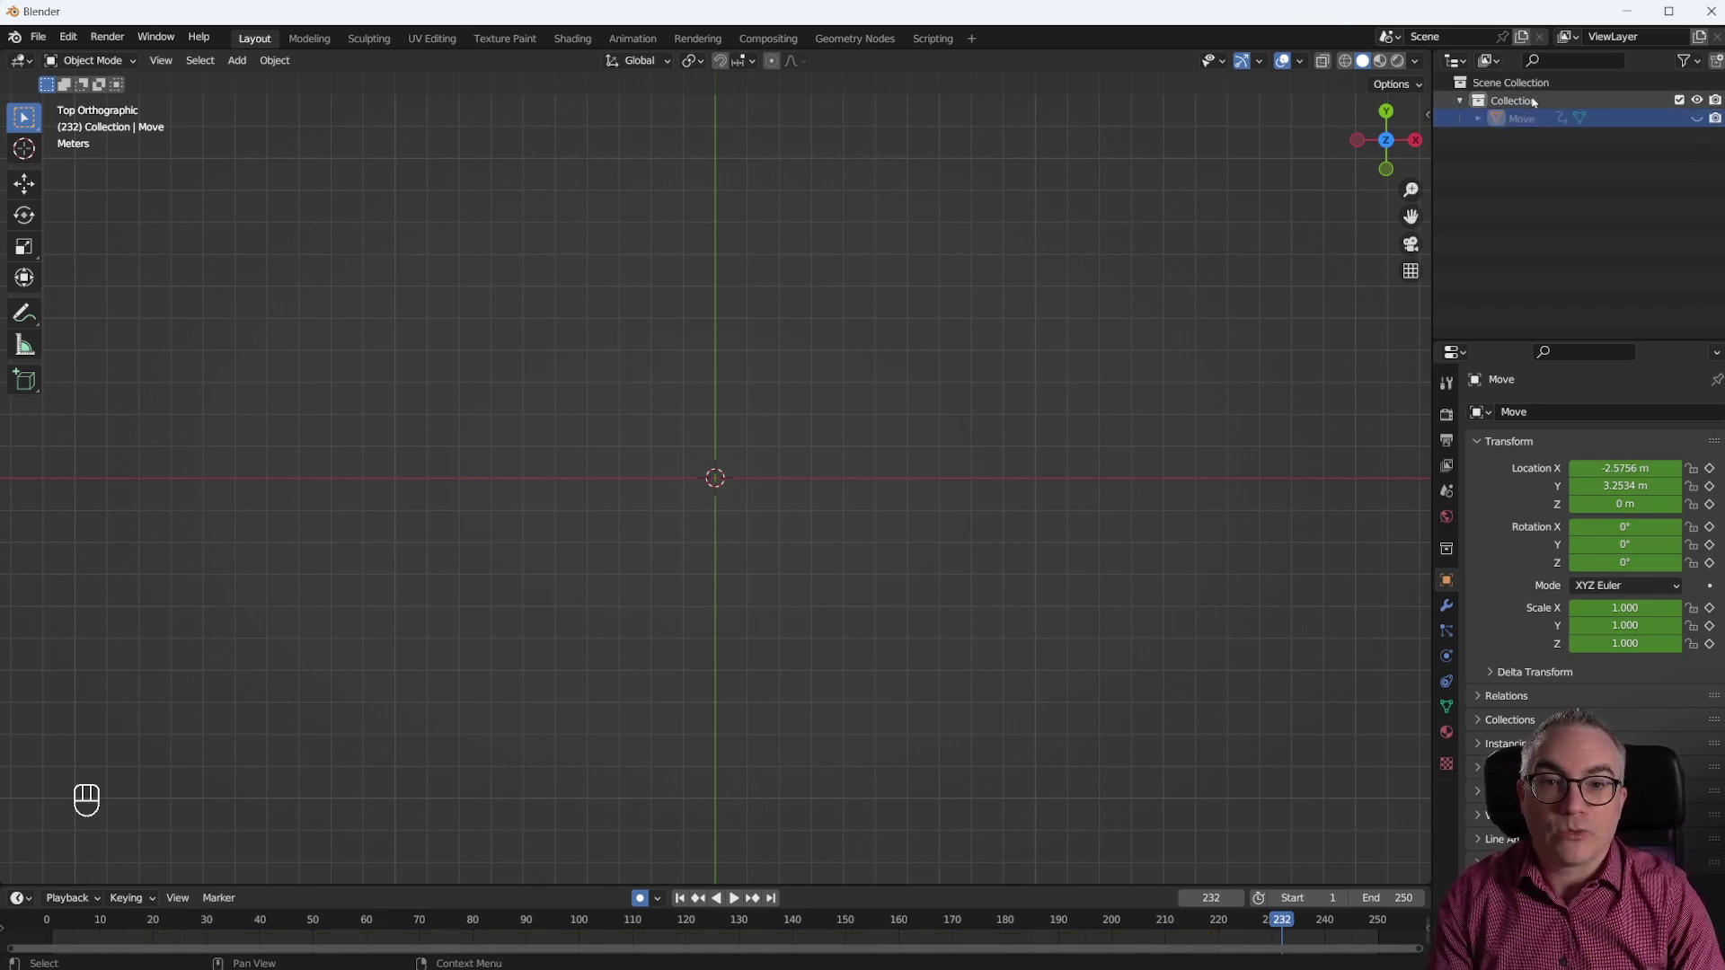
key("shift+a")
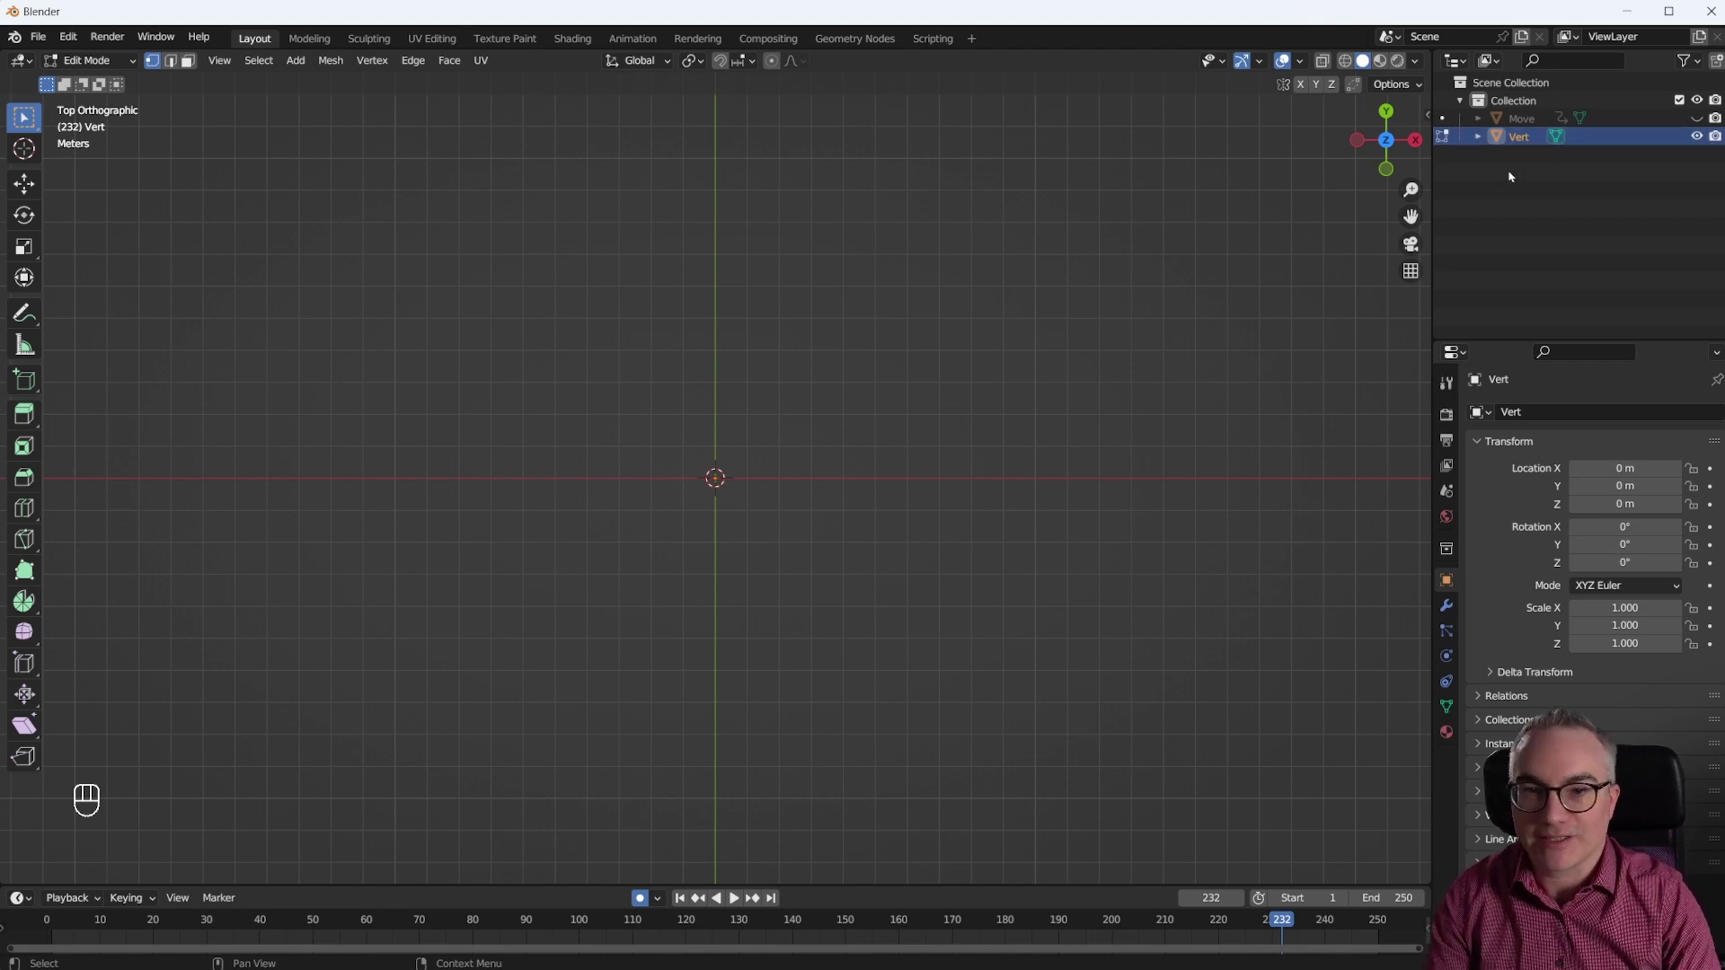
Add a narrow plane named Wheel hanging below the origin and sketch the wheel shape beside it
key("shift+a")
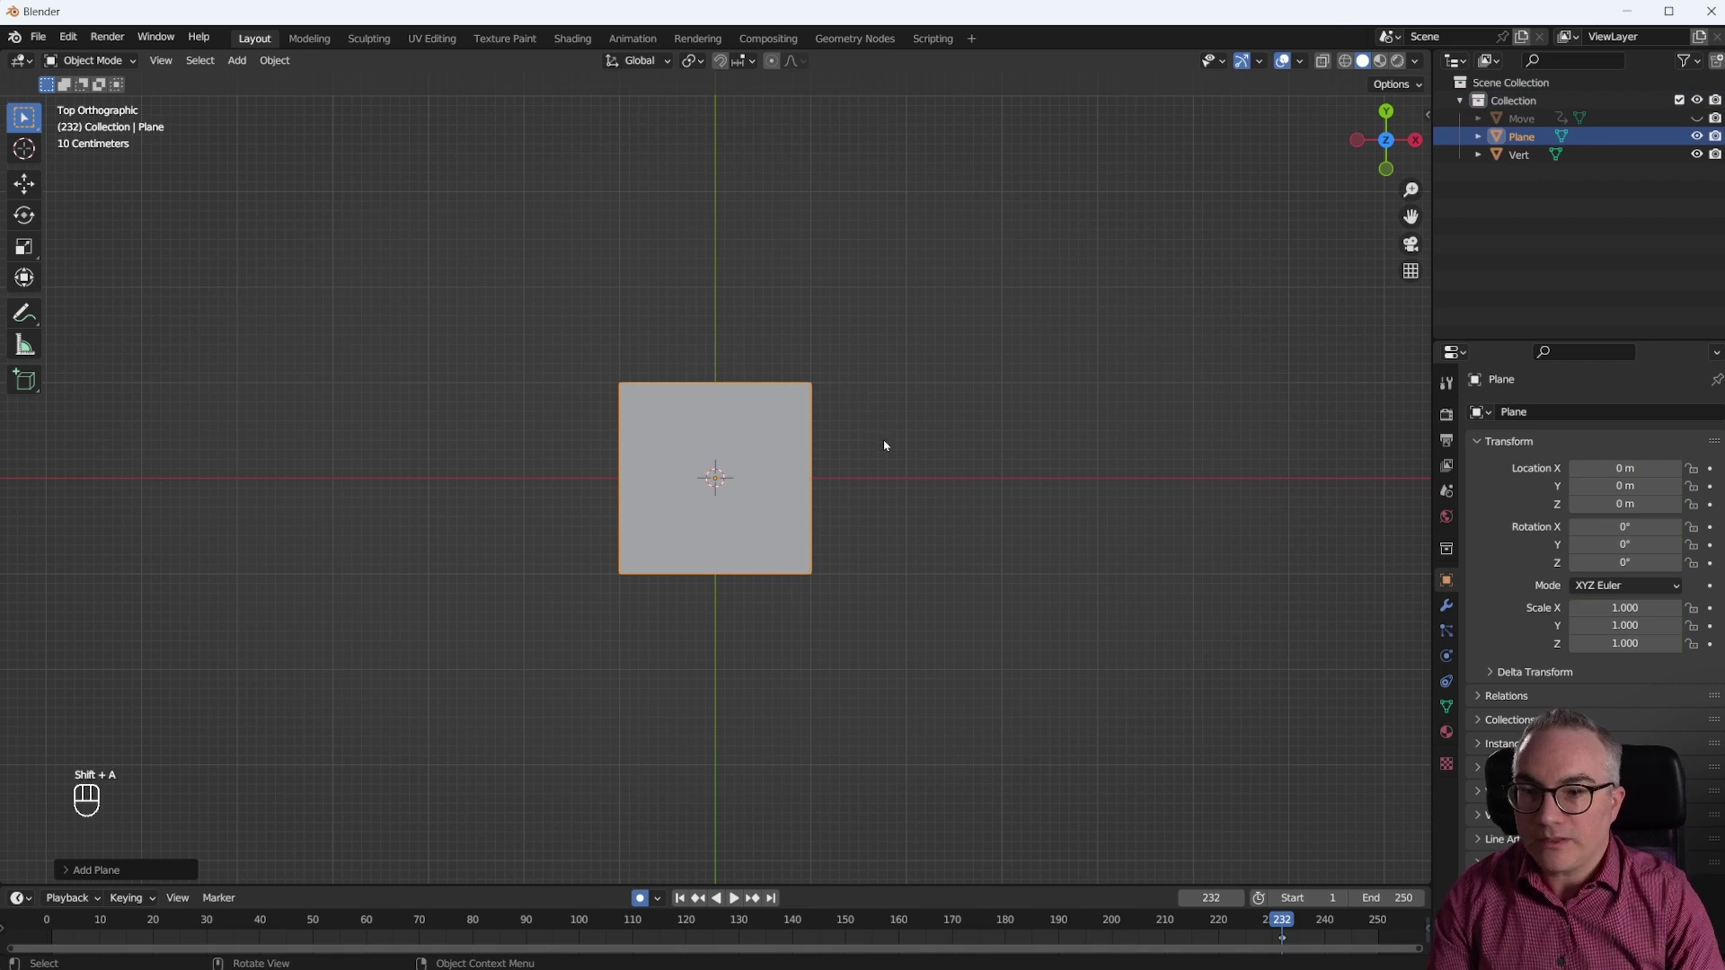
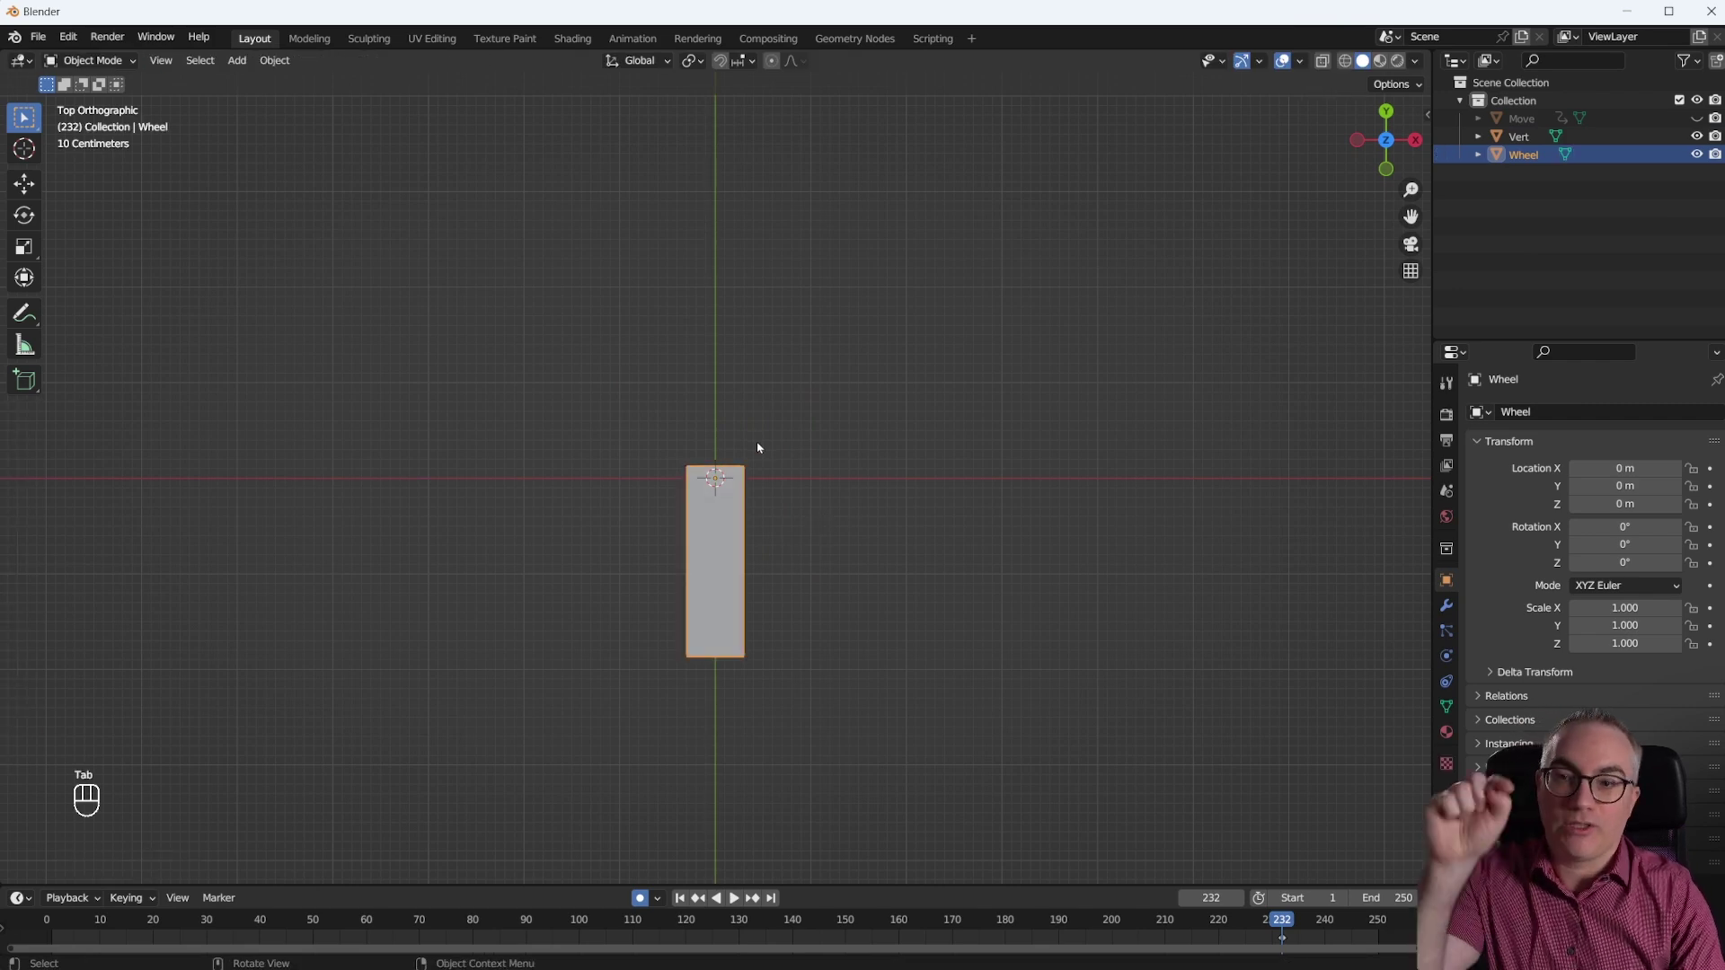
left_click(1014, 392)
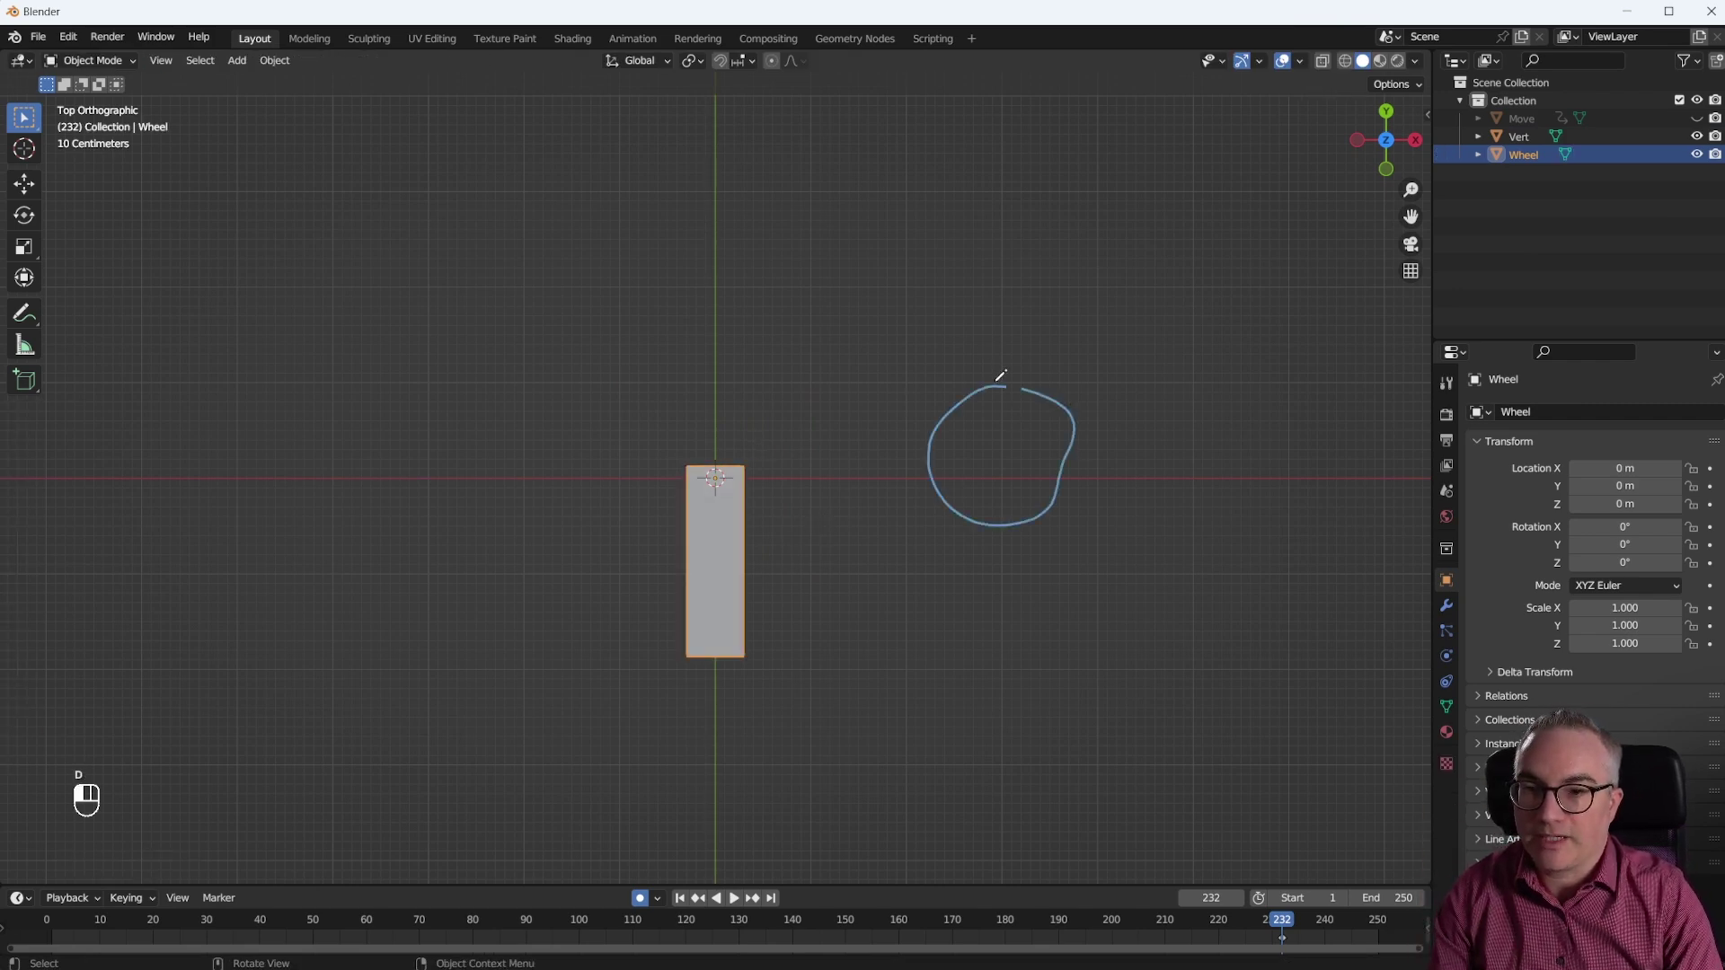